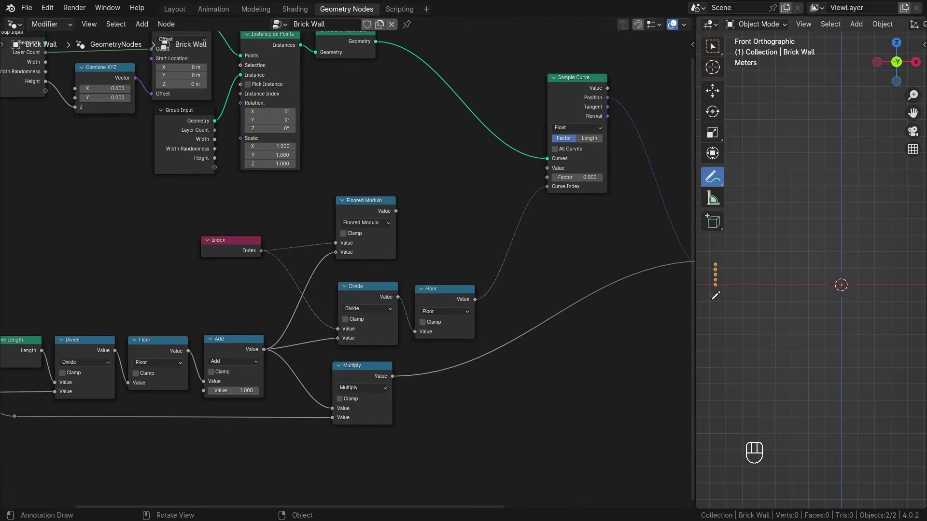
Switch to the Layout workspace to view the four point columns and modifier panel.
left_click(165, 41)
left_click(239, 349)
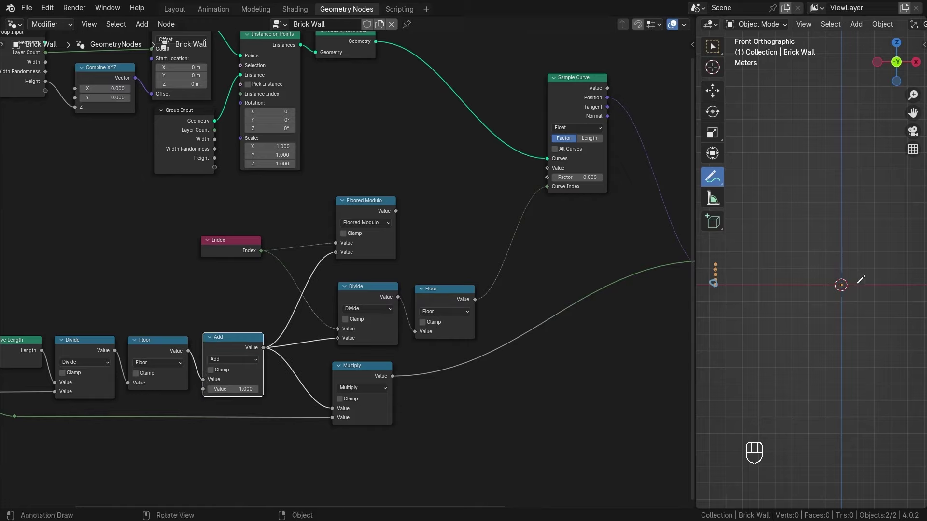
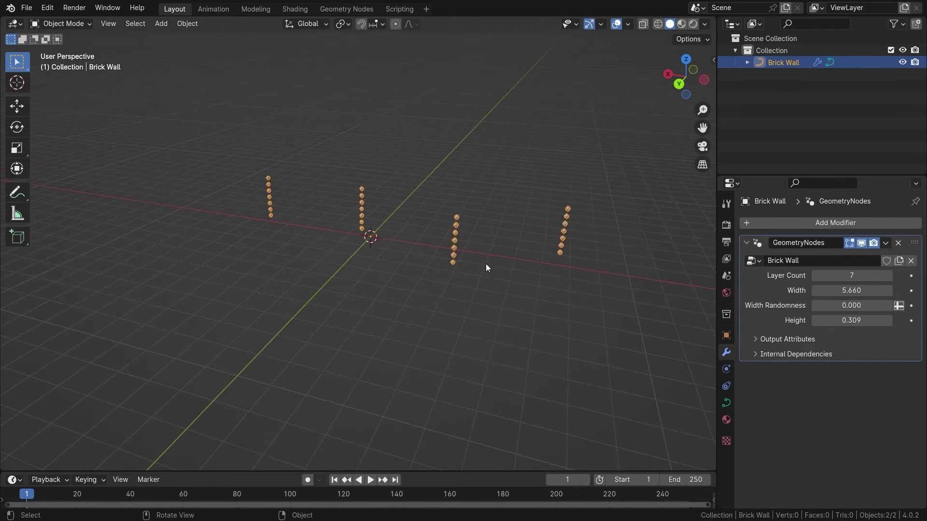
Return to the Geometry Nodes editor to start building the row-offset math.
key("Tab")
left_click(376, 159)
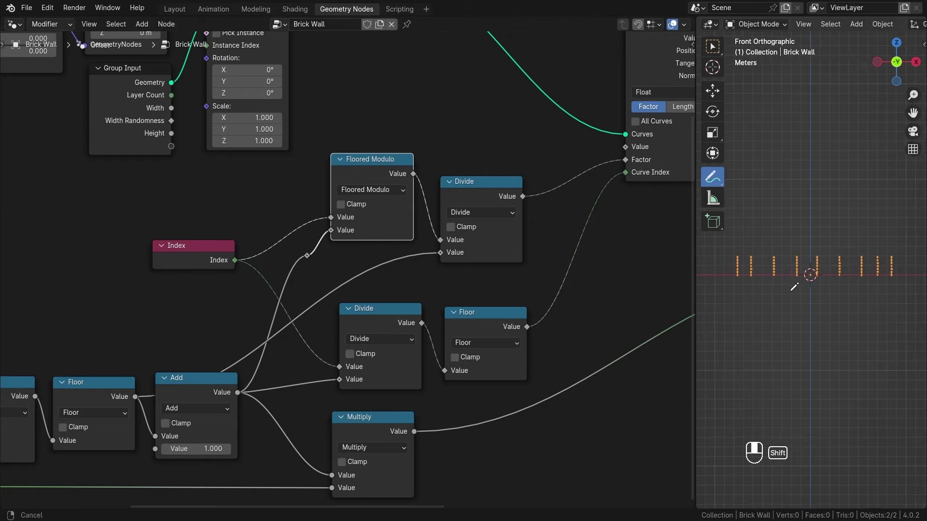
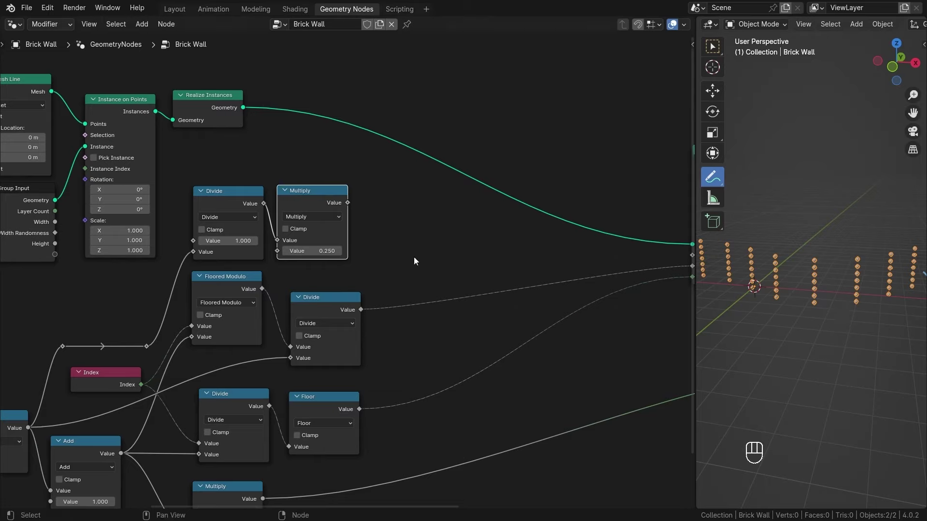
Add a Random Value node to scatter the curve sampling factor.
key("shift+a")
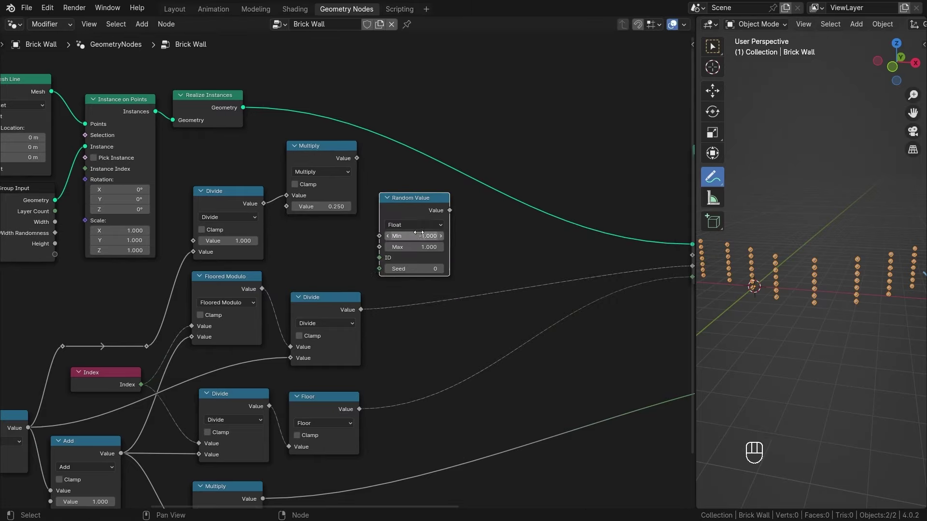
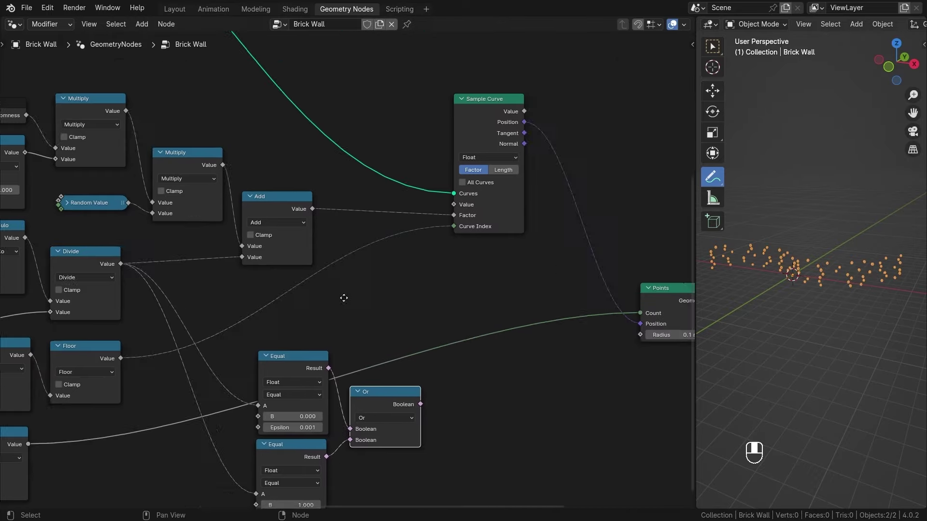
Insert a Float Switch node on the Sample Curve Factor link.
left_click(399, 120)
key("shift+a")
key("f")
left_click(574, 368)
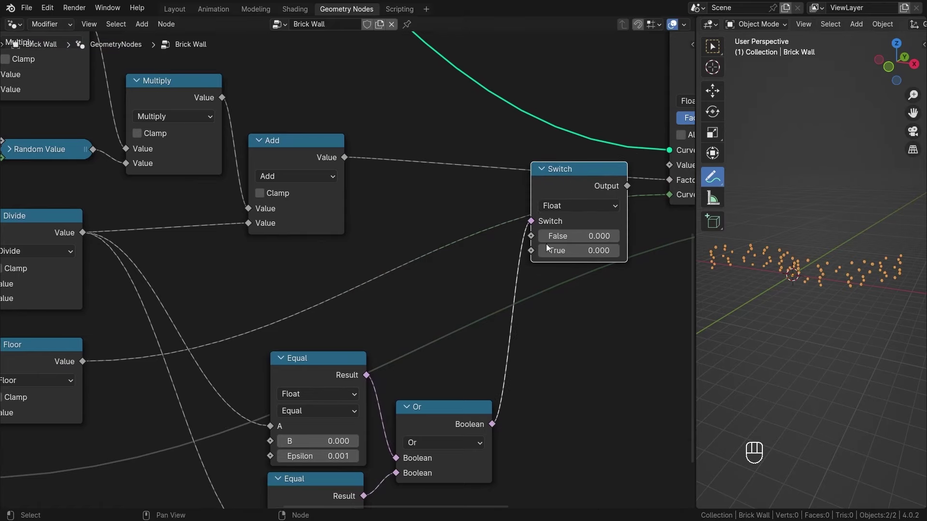
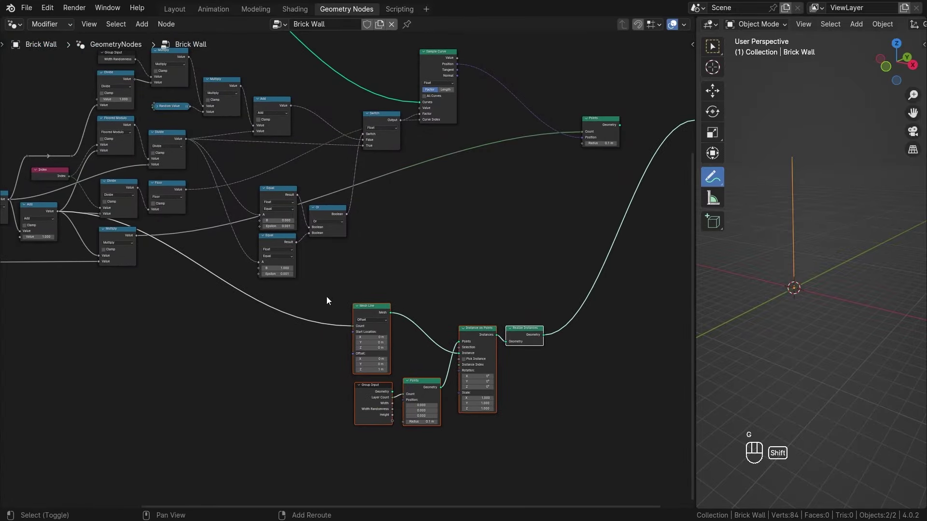
Add a node to instance the rows as lines following the curve.
key("shift+a")
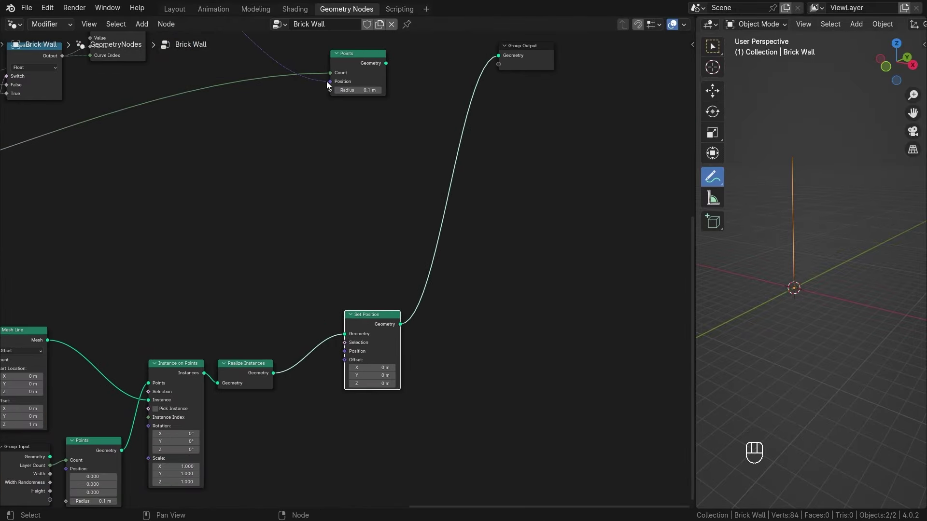
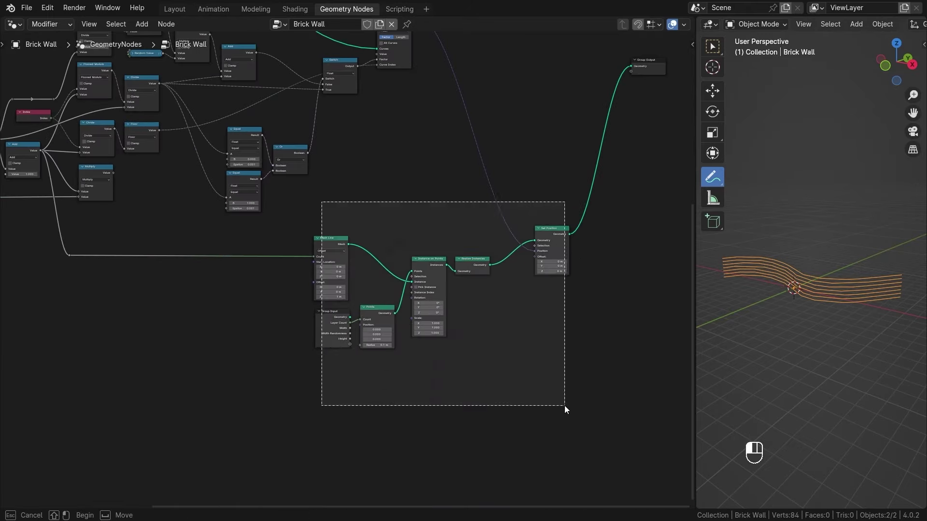
Frame the sampling nodes as 'Base Curves Position Sampling' and begin adding a Points node.
key("ctrl+j")
key("F2")
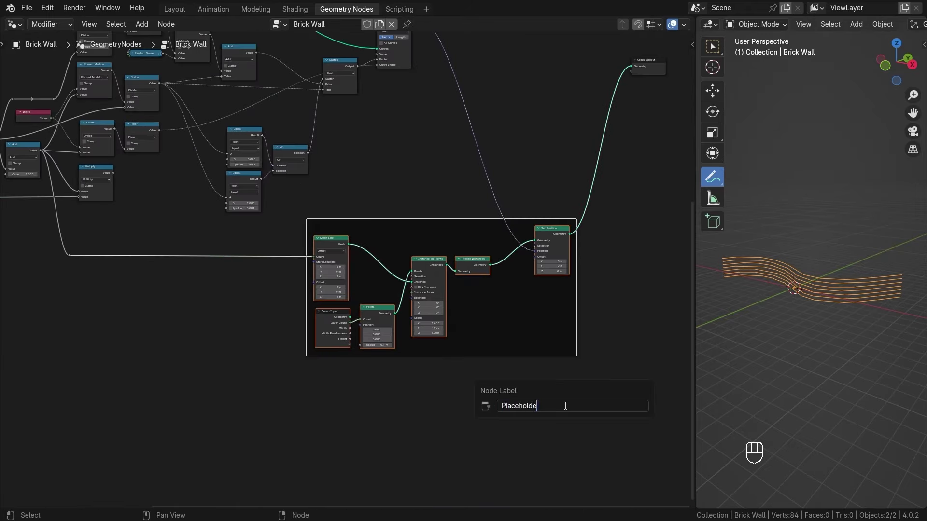
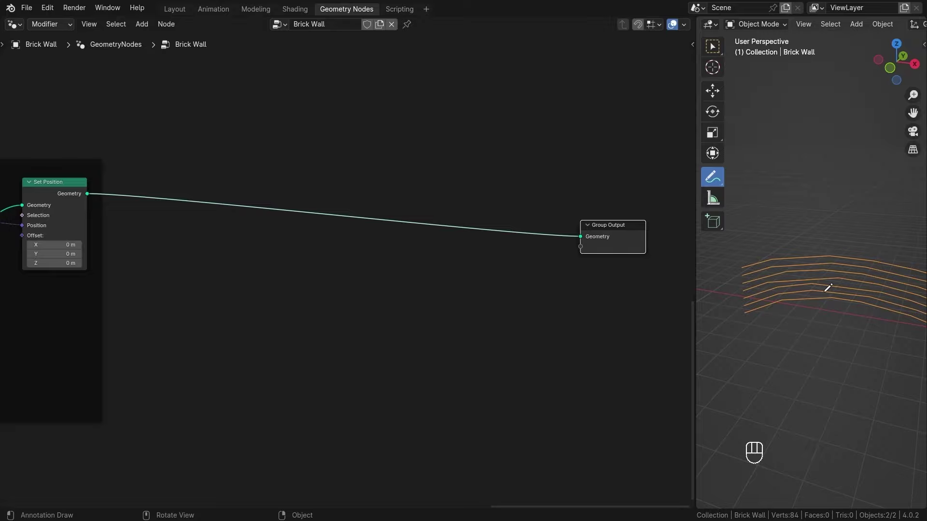
key("shift+a")
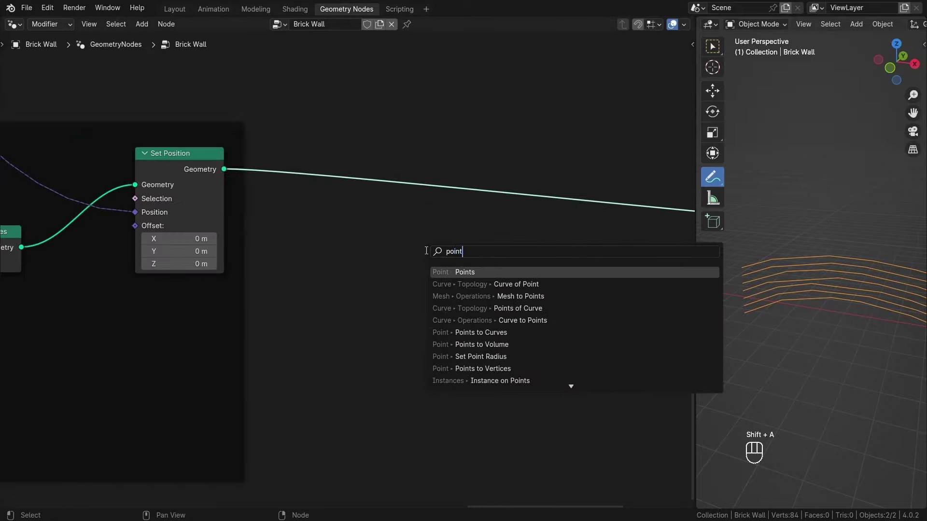